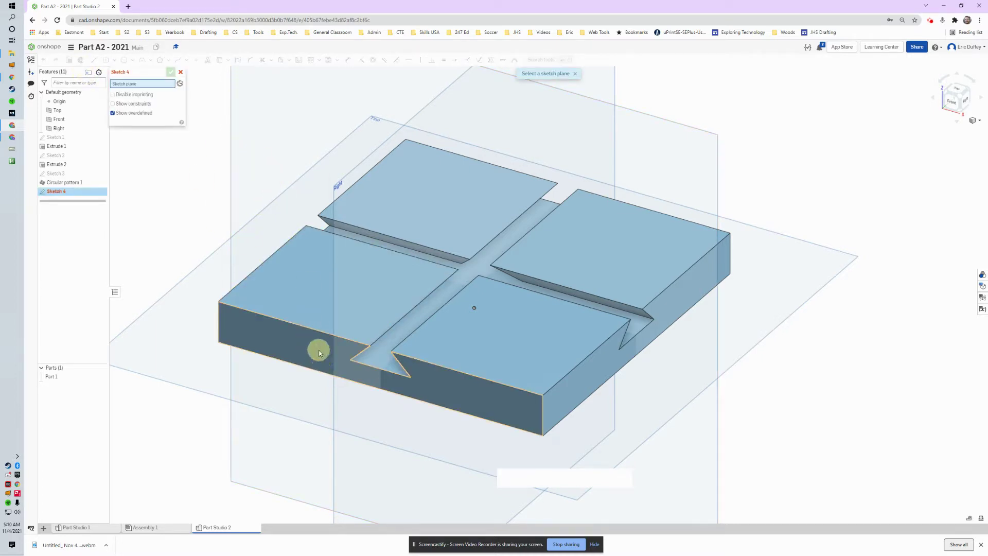
- Start Sketch 4 on the front face of Extrude 1 and begin projecting the slot edges with Use (u)
click(320, 351)
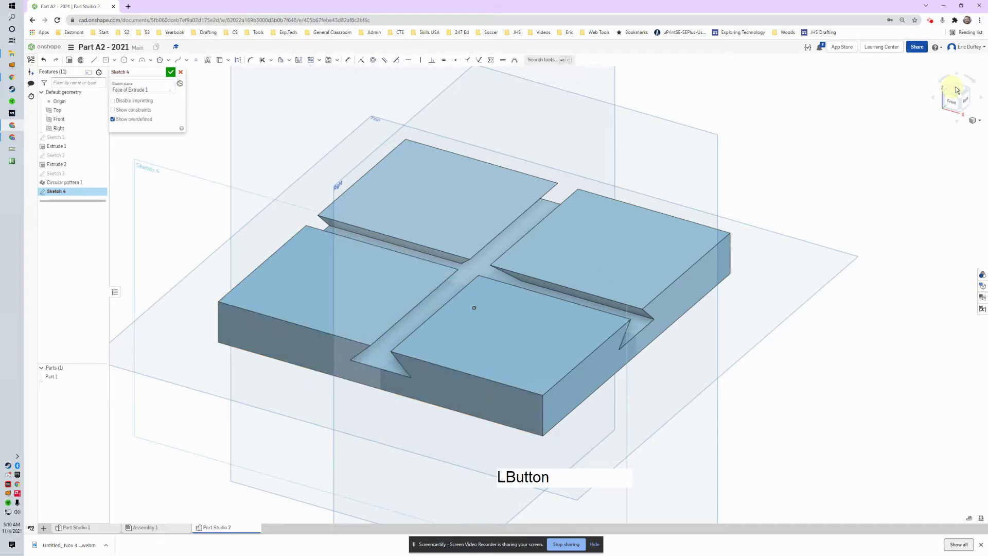
middle_click(414, 412)
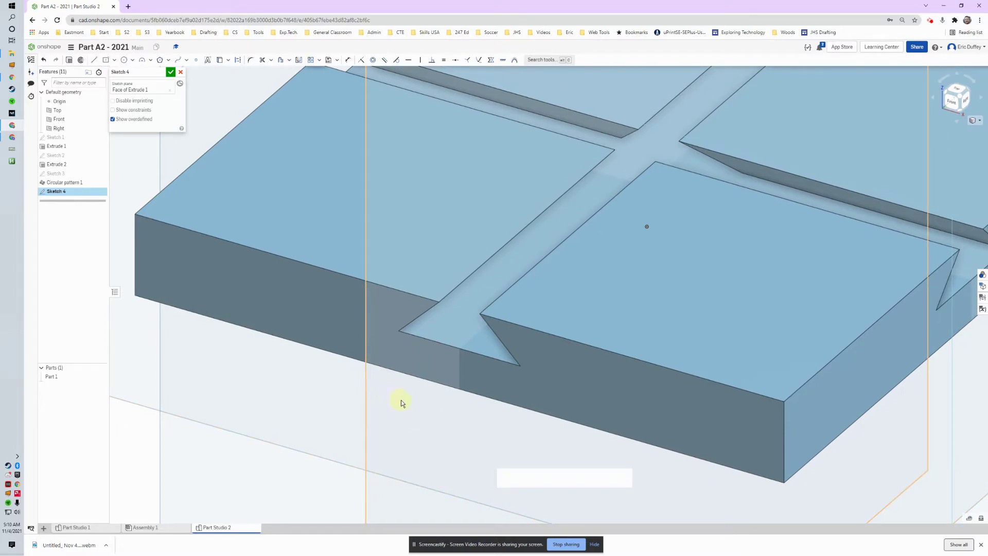
key(s)
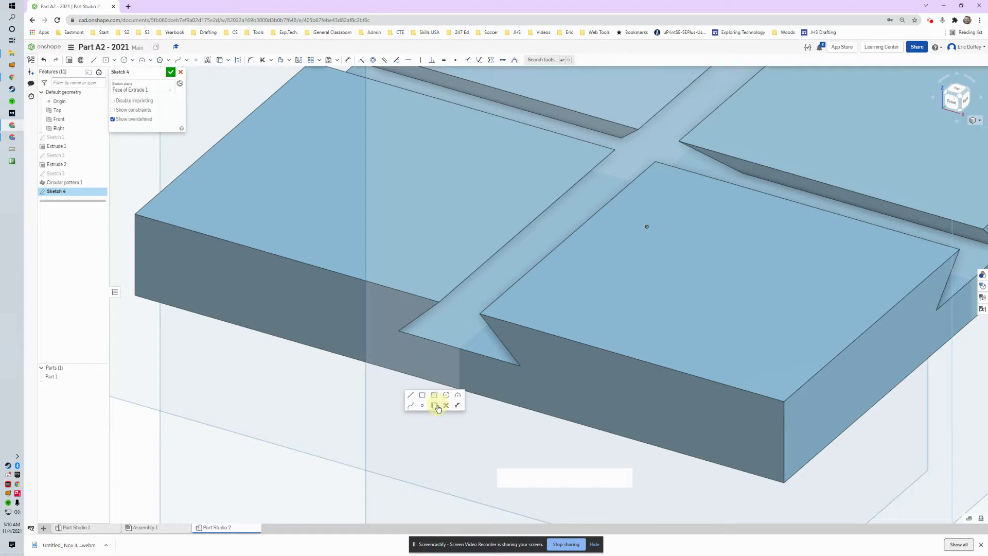
click(225, 49)
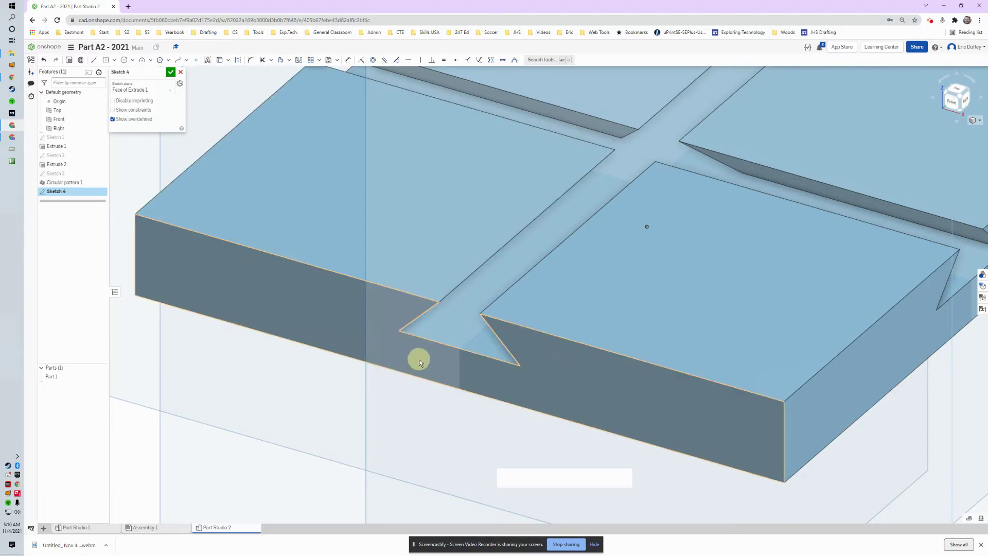
key(u)
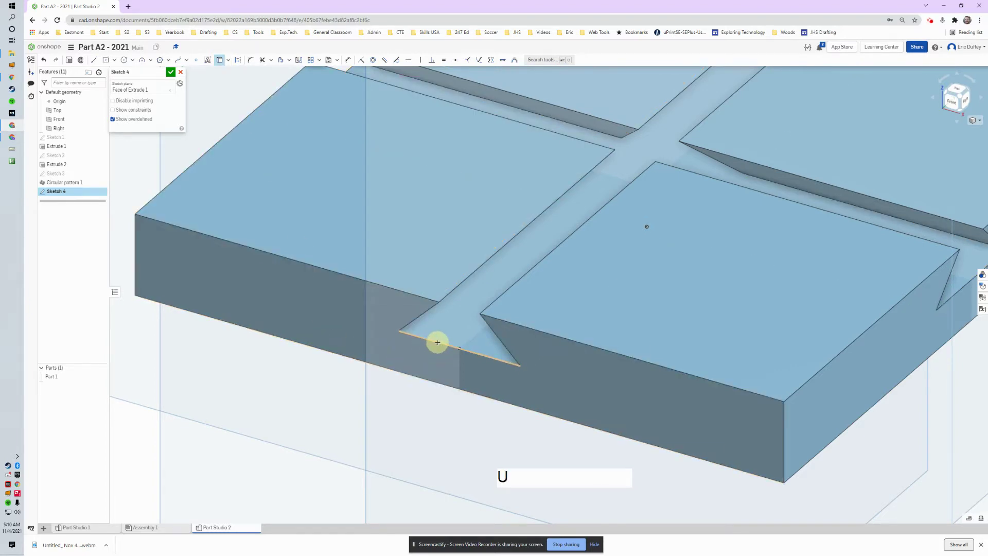
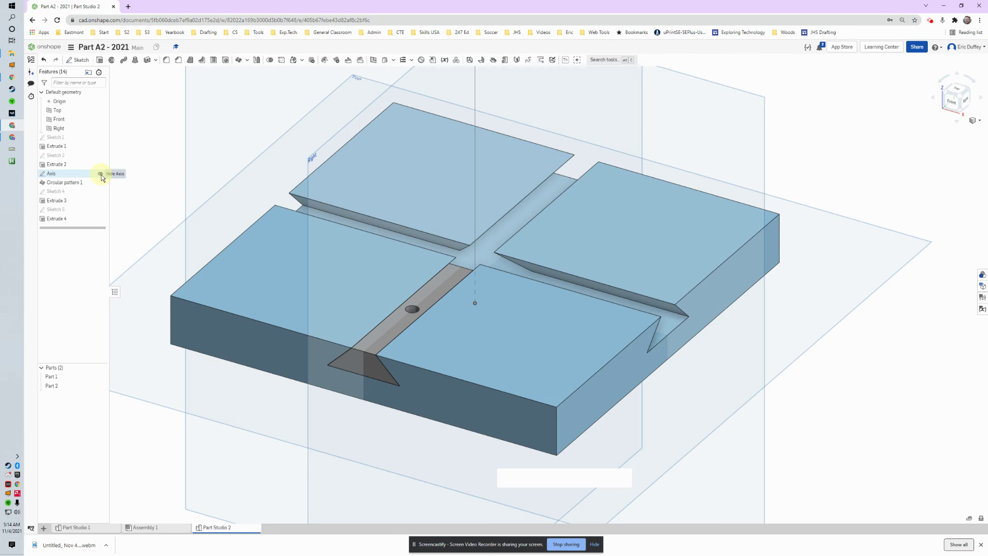
- Show the hidden Axis sketch at the block's centre from the Feature list
middle_click(466, 241)
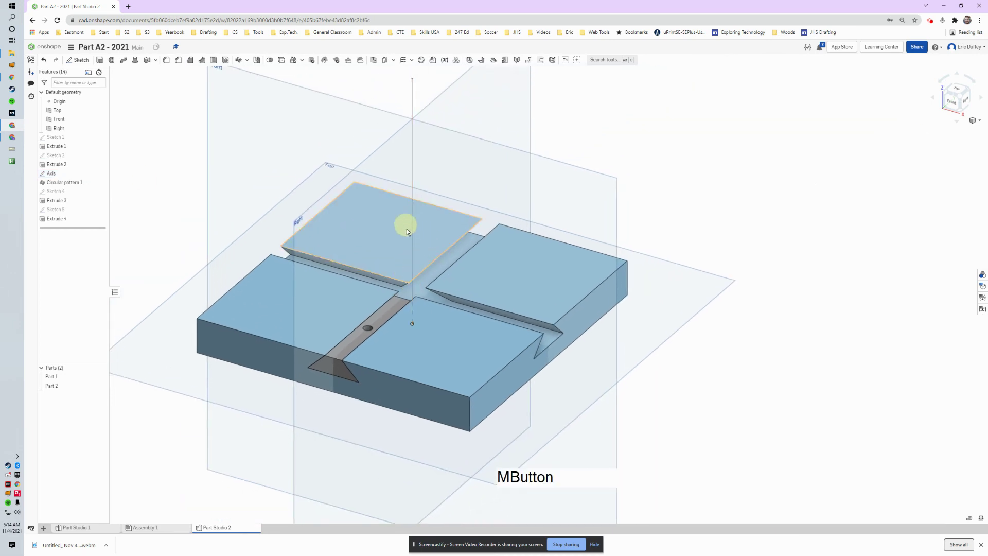
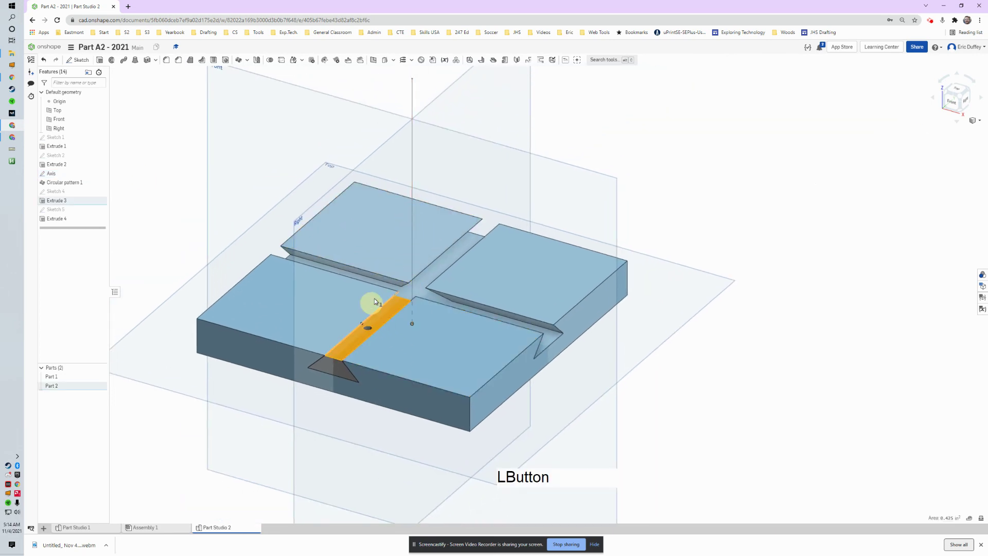
click(415, 164)
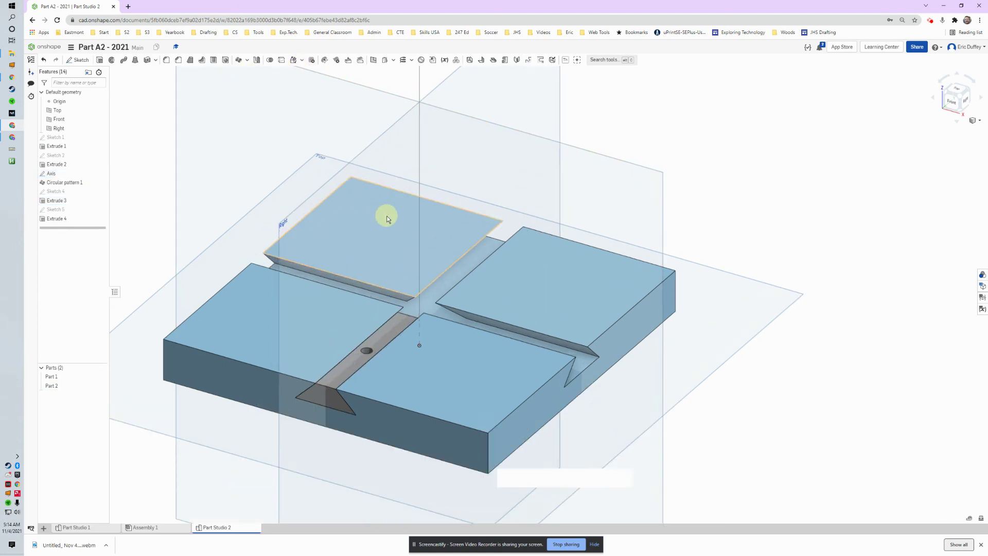
- Circular pattern Part 2 about the Axis edge at 90 degrees, 2 instances, creating Part 3 in the perpendicular slot
middle_click(428, 276)
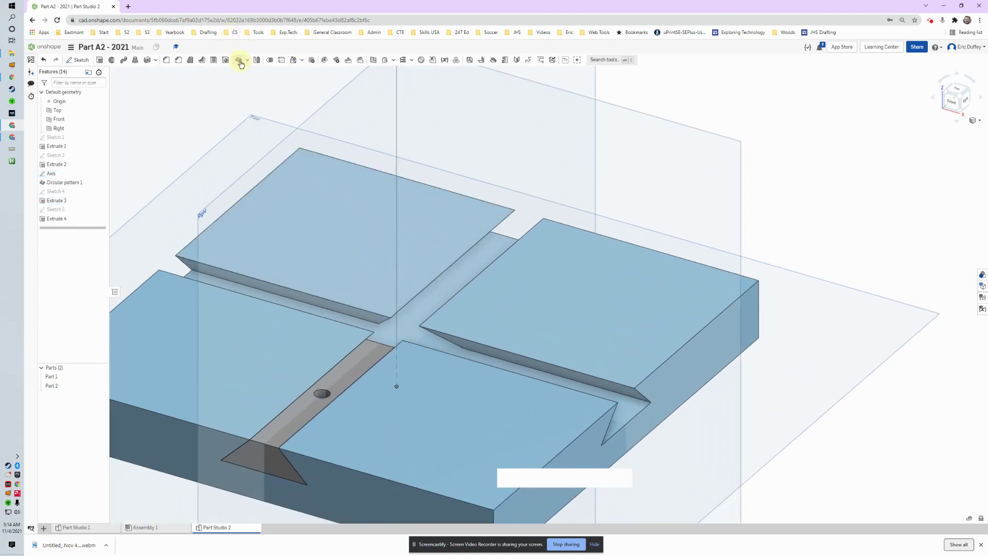
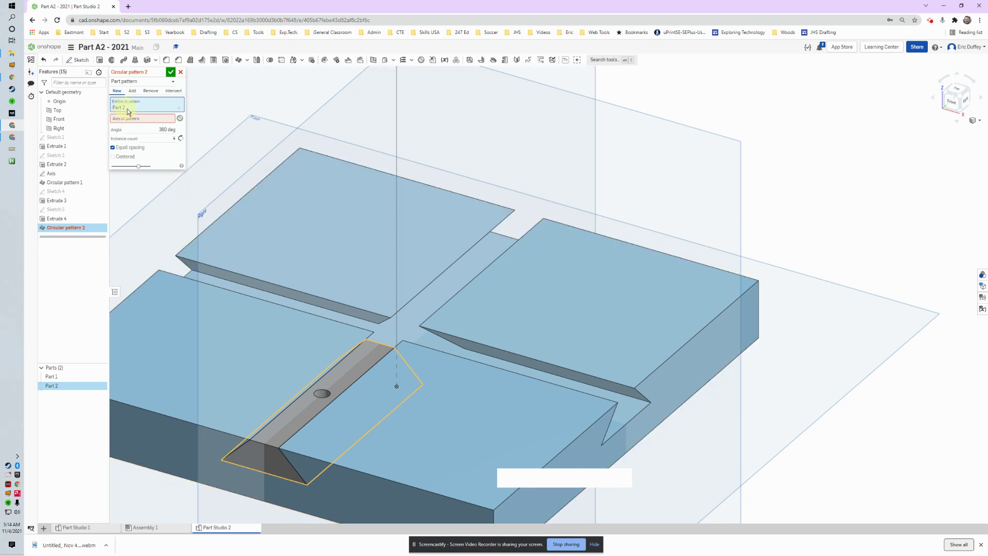
click(133, 120)
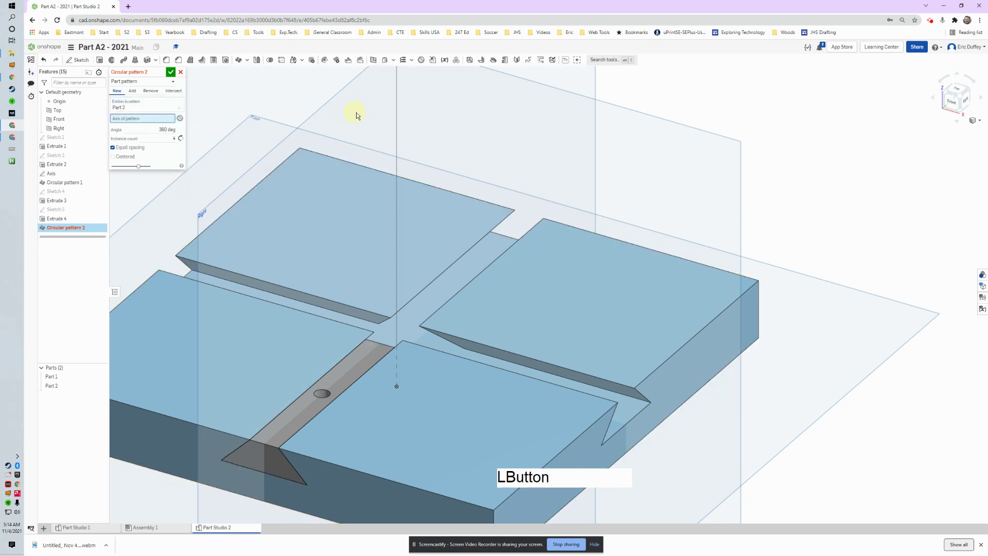
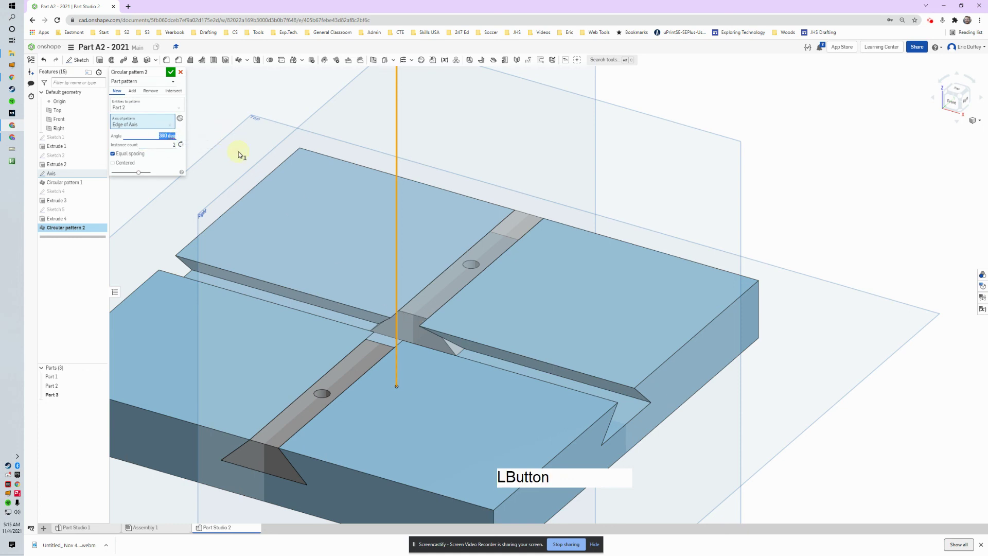
key(KP_9)
key(KP_0)
key(Tab)
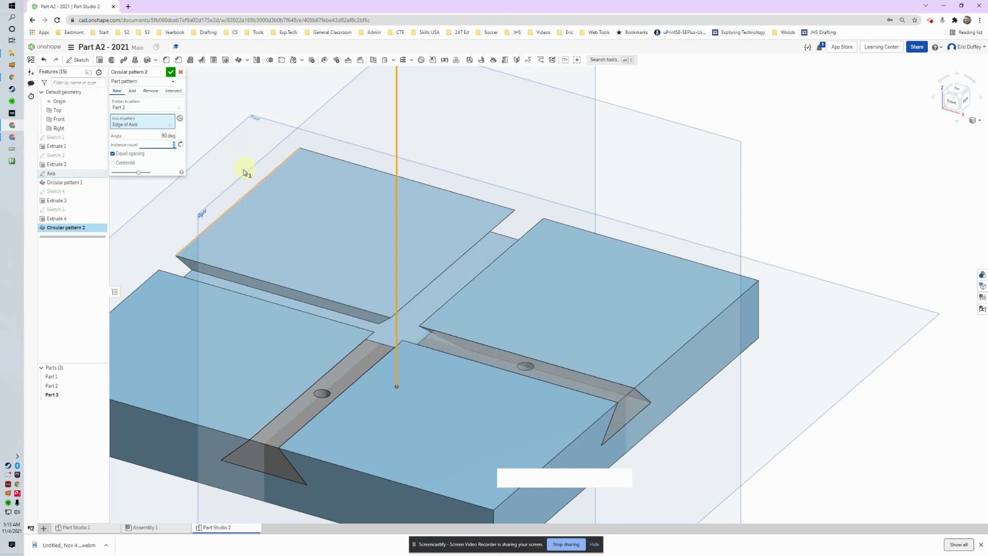
right_click(603, 227)
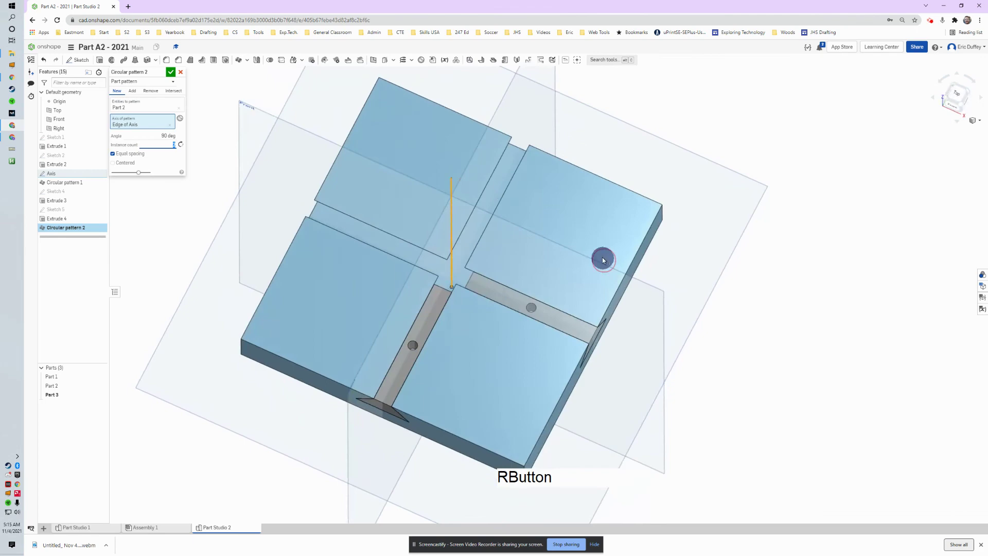
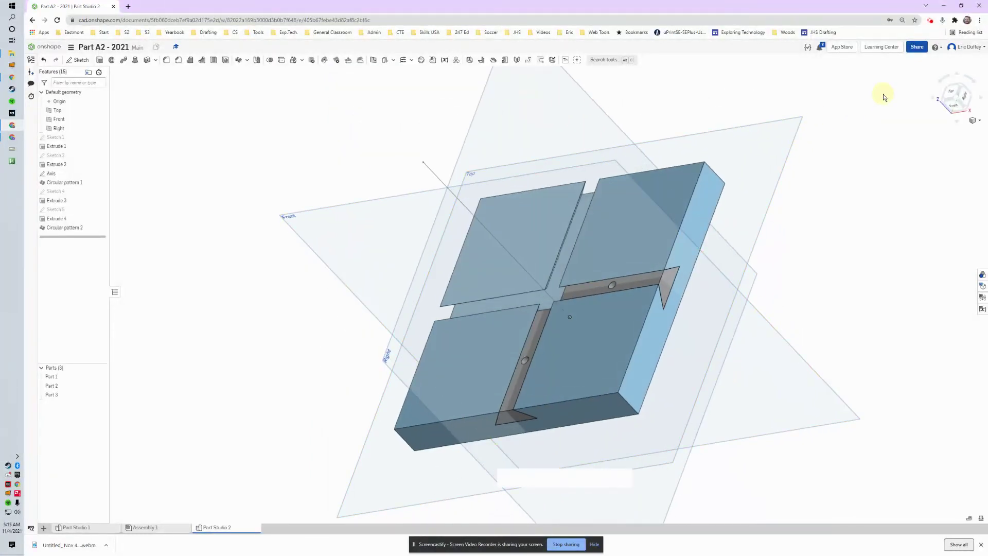
click(937, 23)
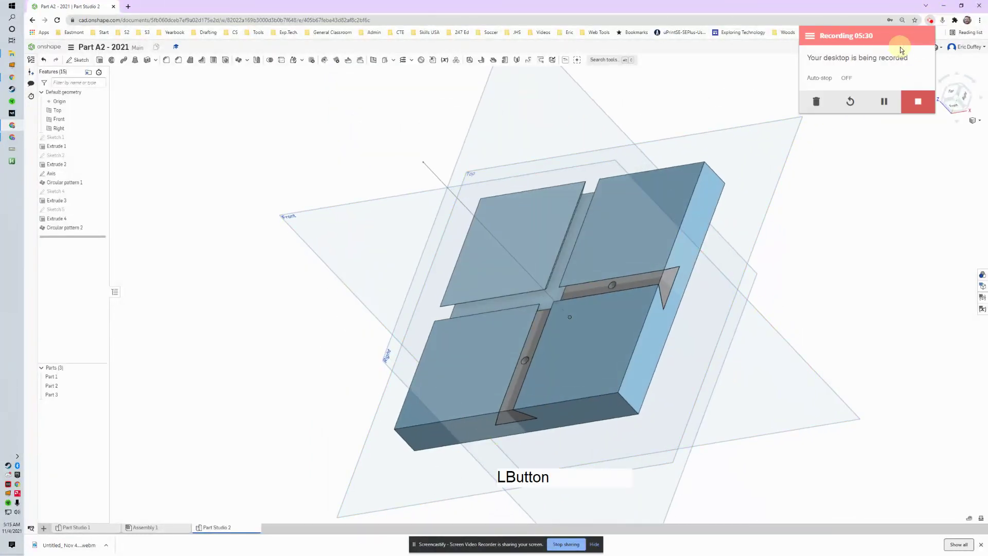